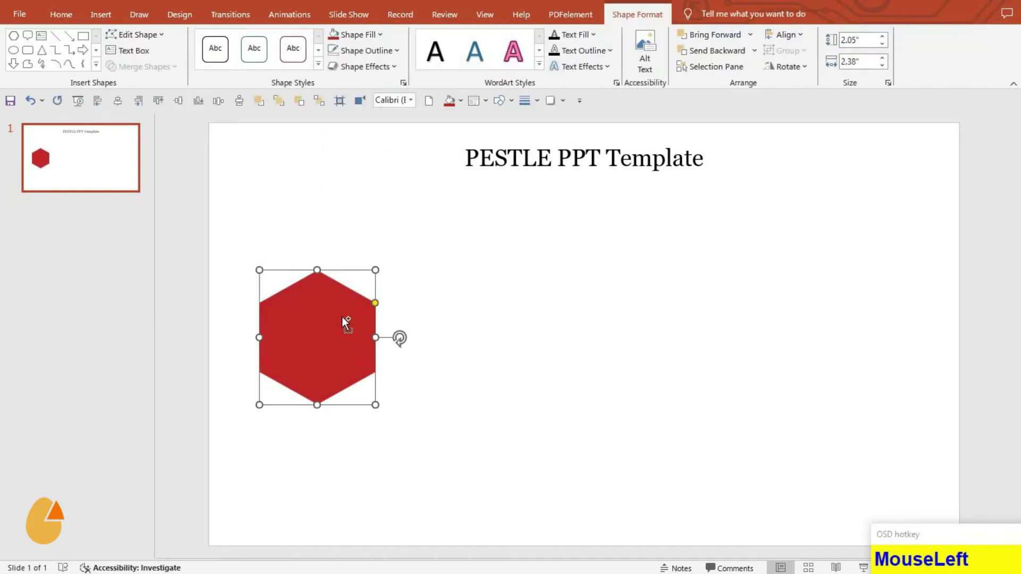
Duplicate the red hexagon, shrink the copy into a small white badge with dark-red outline at its top-left corner
key("ctrl+d")
left_click_drag(383, 37, 296, 287)
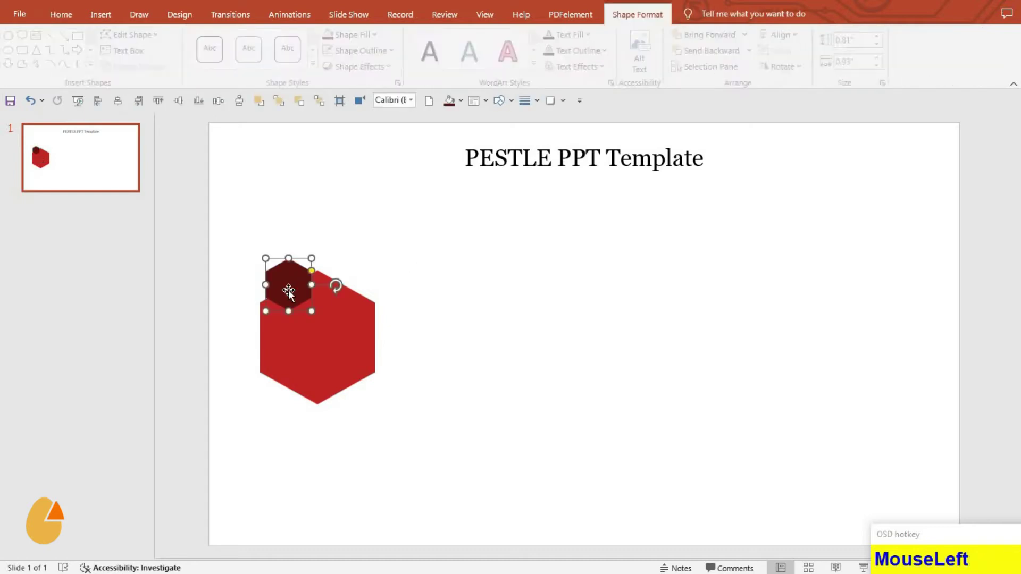
key("ctrl+d")
left_click_drag(379, 37, 323, 253)
left_click(294, 293)
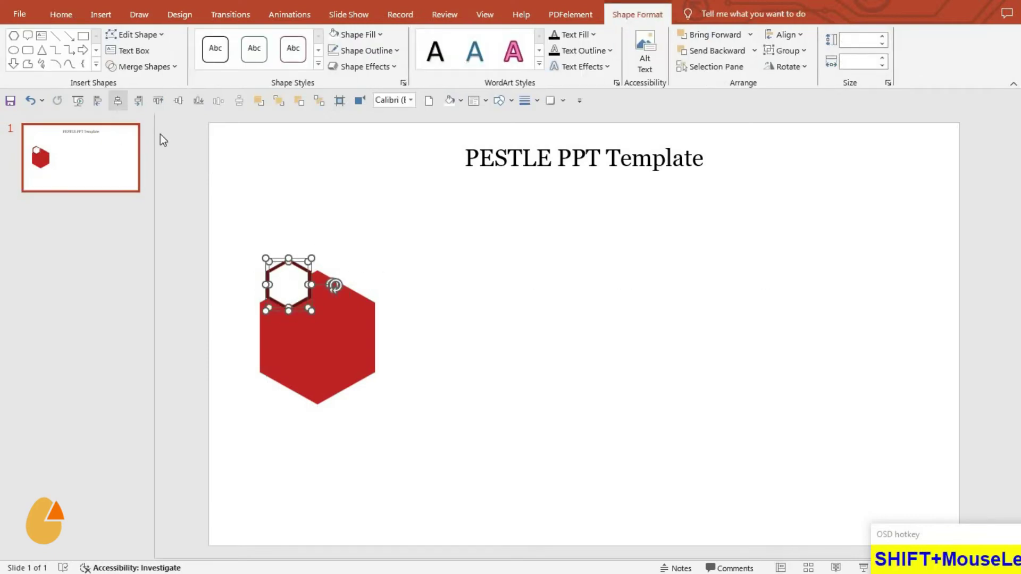
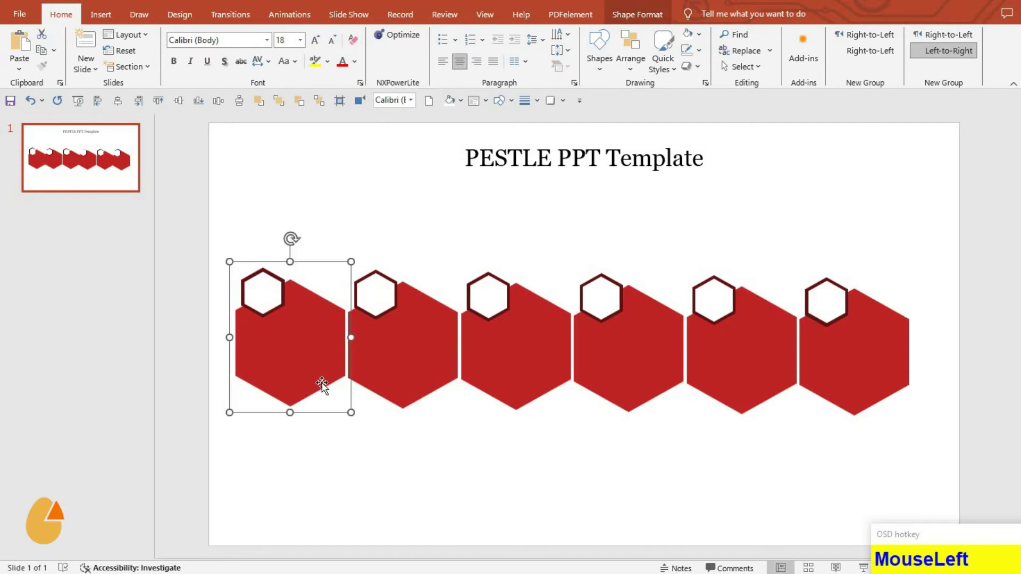
Paste five more hexagon-badge pairs and group the six pairs into a row
left_click(393, 396)
left_click(492, 392)
left_click(604, 404)
left_click(627, 403)
left_click(729, 408)
double_click(656, 397)
left_click(188, 112)
key("ctrl+g")
Distribute the six pairs evenly across the slide width and nudge the row slightly down
left_click(120, 104)
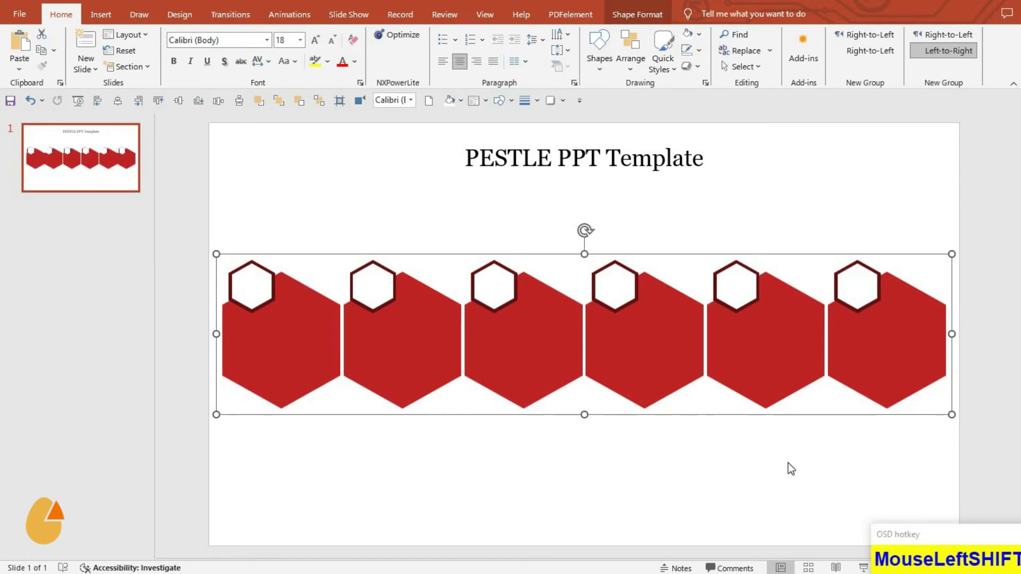
key("Down")
key("Down")
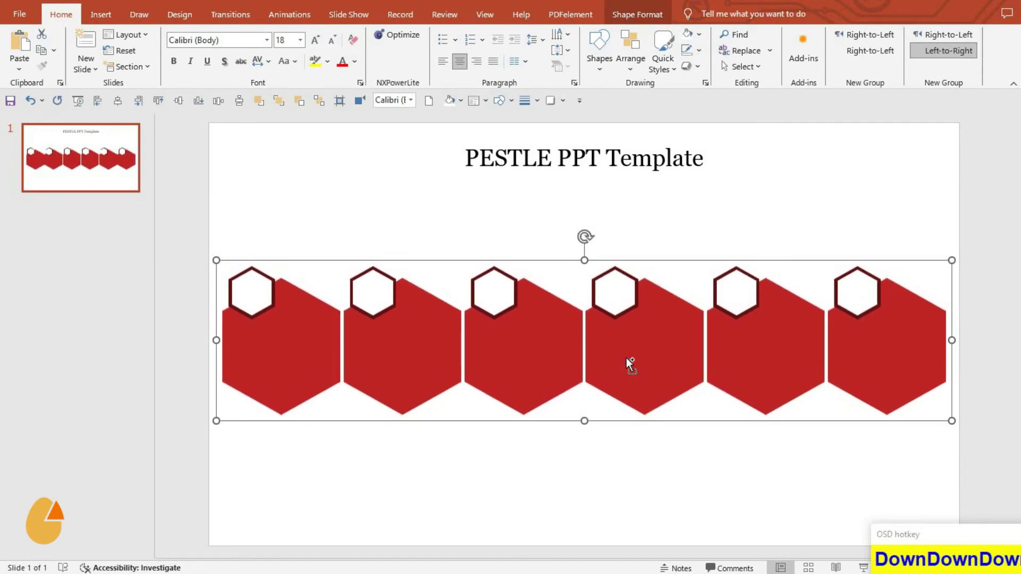
key("ctrl+shift+g")
Select the first, second and third hexagon pairs in turn, ready for recolouring
left_click(498, 470)
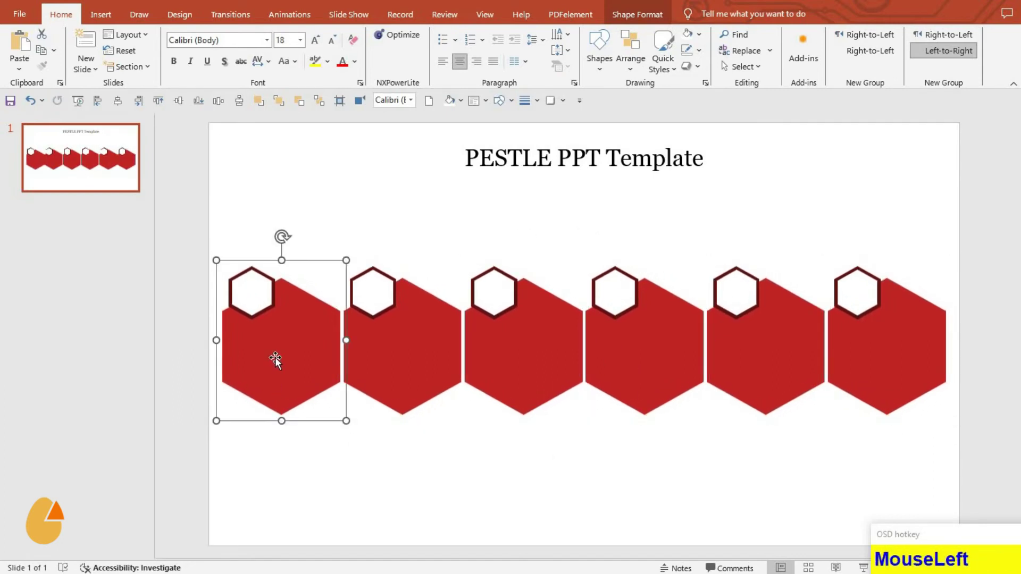
key("ctrl+shift+g")
left_click(426, 393)
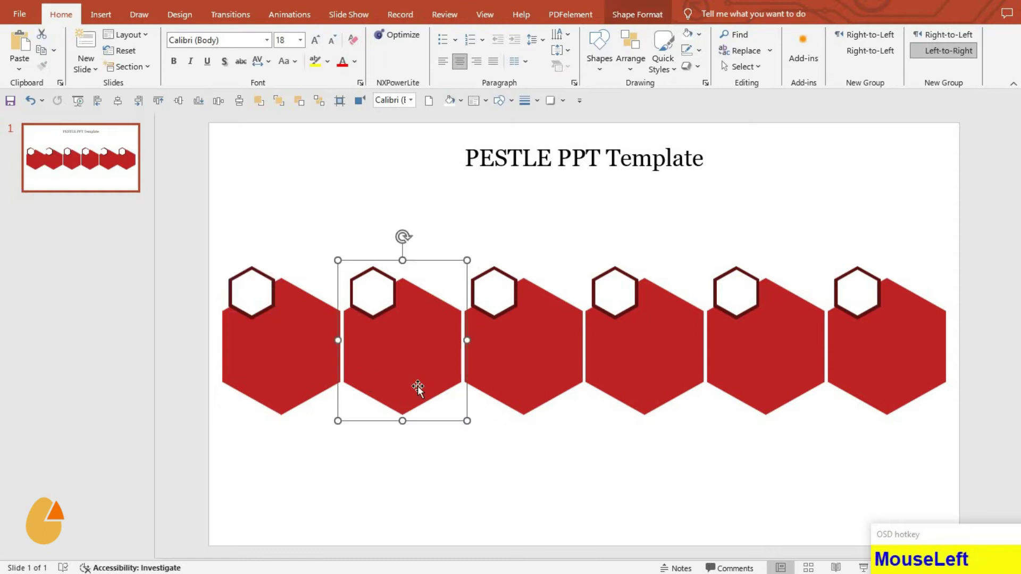
key("ctrl+shift+g")
left_click(526, 396)
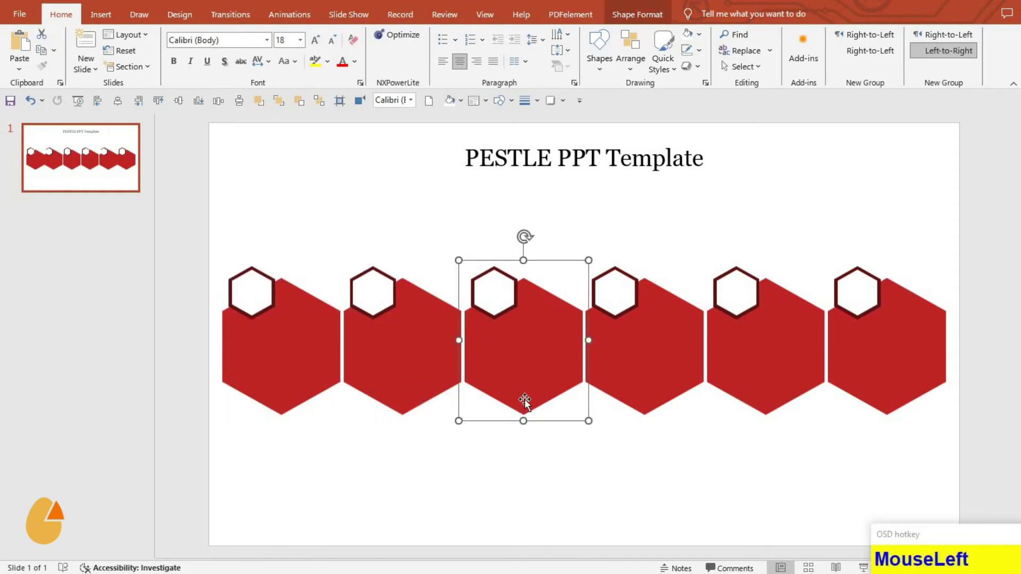
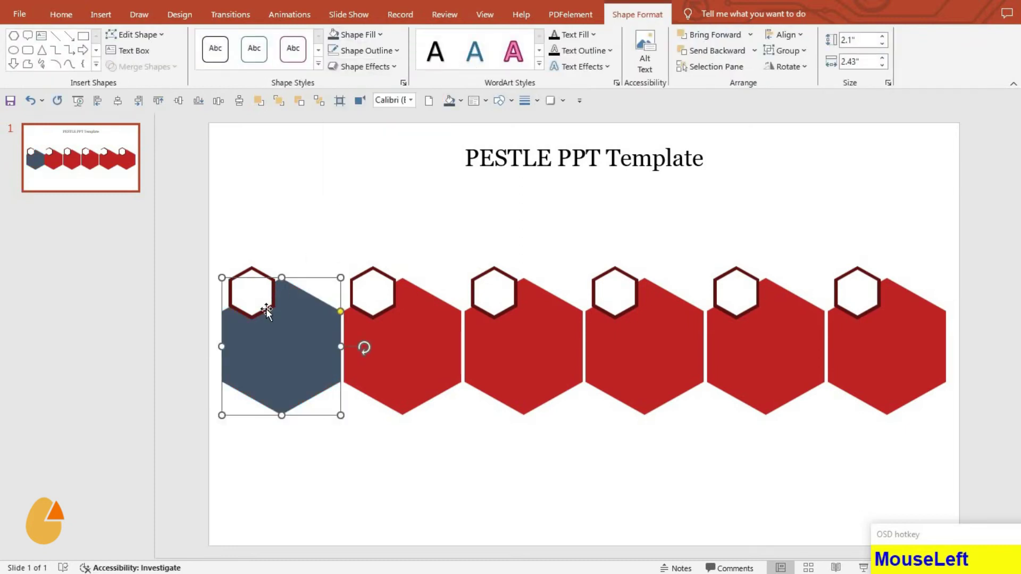
Recolour the second hexagon purple with a matching badge outline, undoing one misapplied fill
key("F4")
left_click_drag(385, 362, 380, 321)
key("F4")
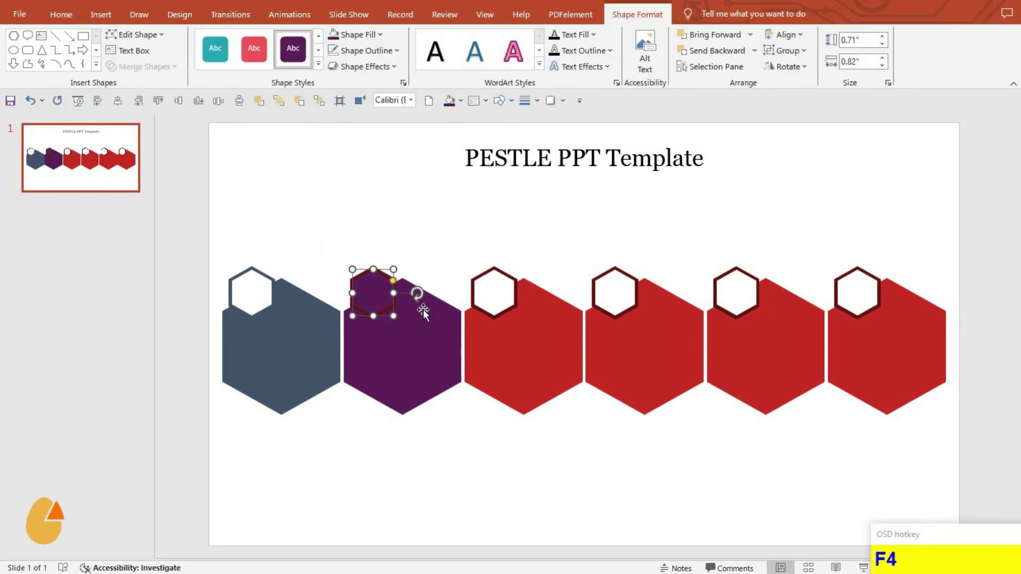
key("ctrl+z")
left_click(390, 327)
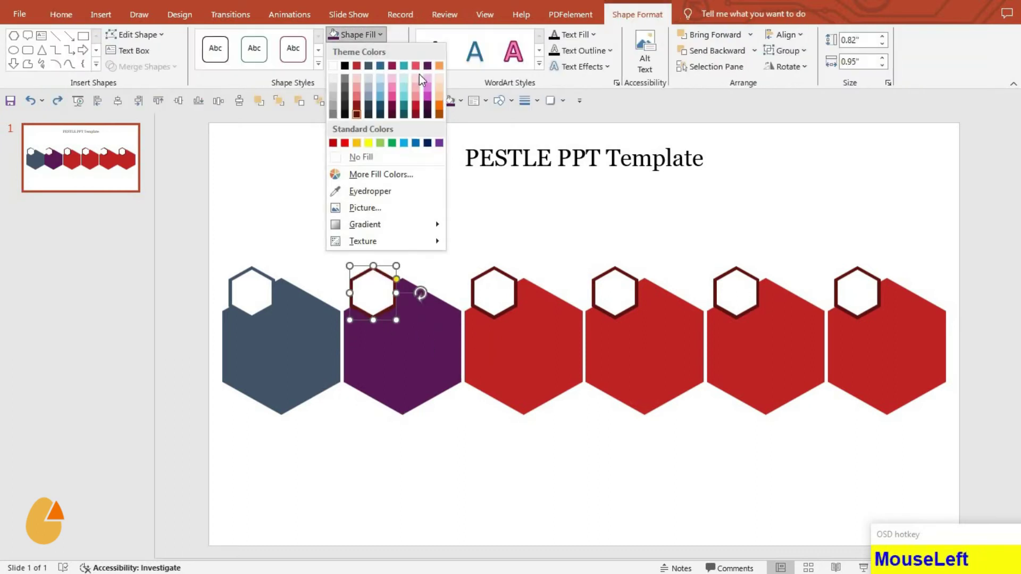
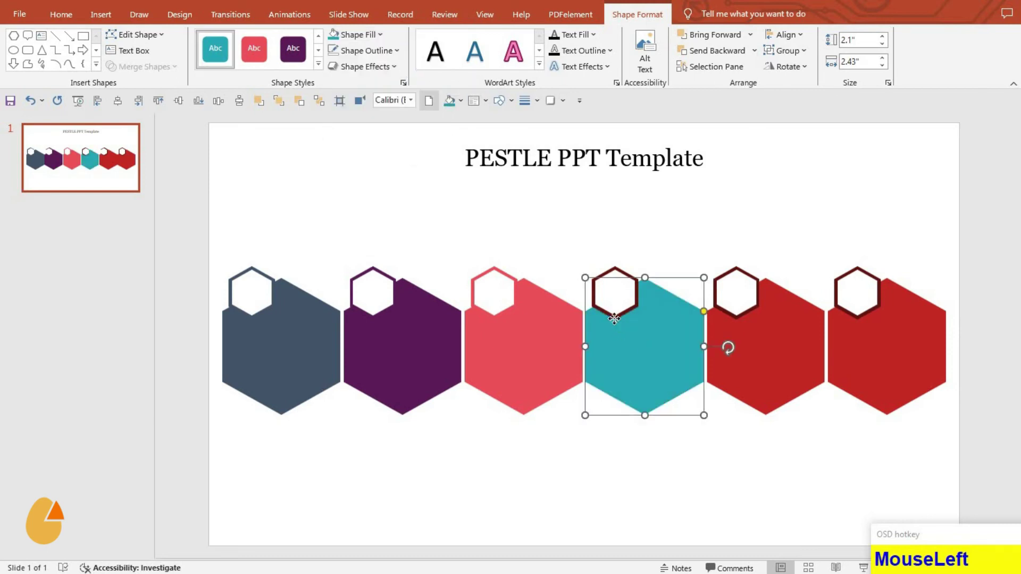
key("F4")
Colour the fifth hexagon orange and recolour the first hexagon blue, badges matching
left_click(772, 379)
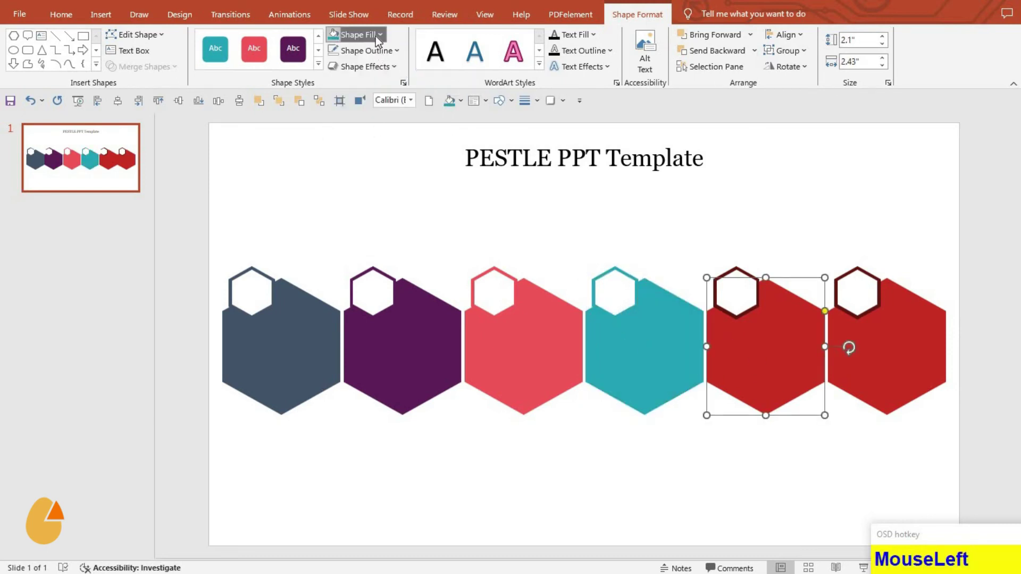
key("F4")
left_click(897, 382)
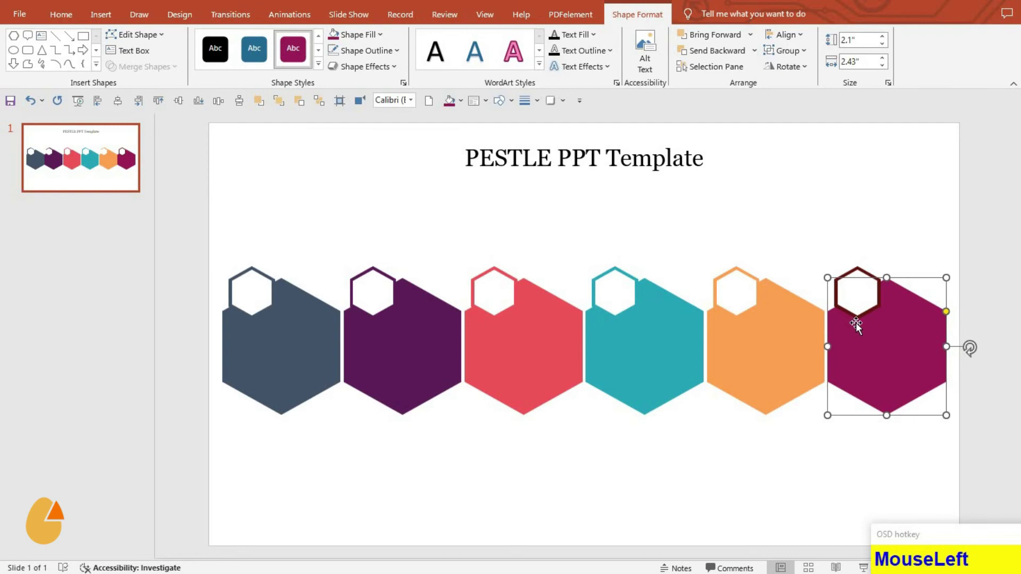
key("F4")
left_click(623, 504)
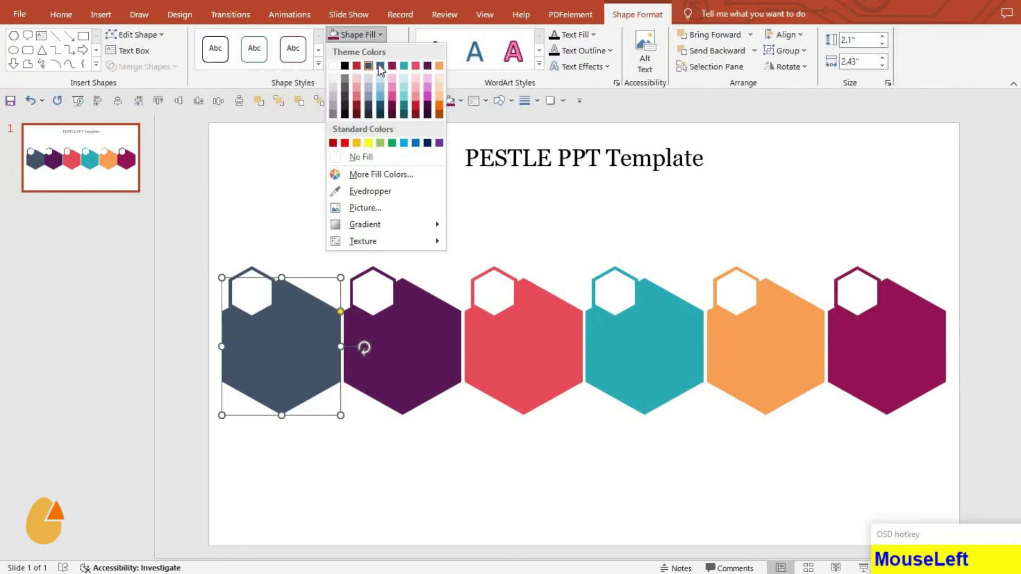
left_click(383, 68)
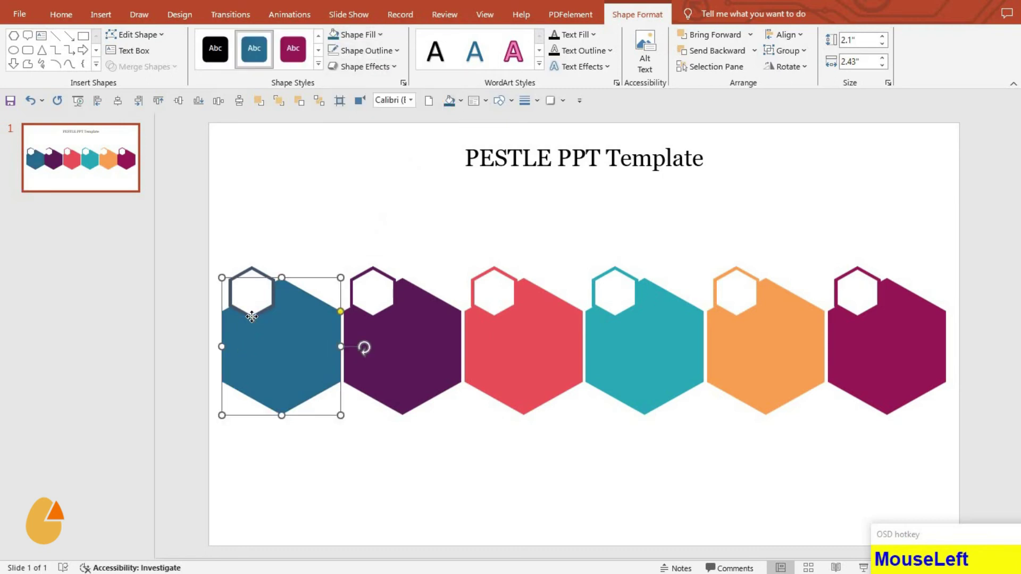
Select all six coloured hexagon pairs and group them into one row object
key("F4")
left_click_drag(328, 467, 1007, 493)
key("ctrl+g")
left_click(176, 129)
Nudge the row down, then select the badge letters, factor names and bullet texts and group them with the hexagons
key("Down")
key("Down")
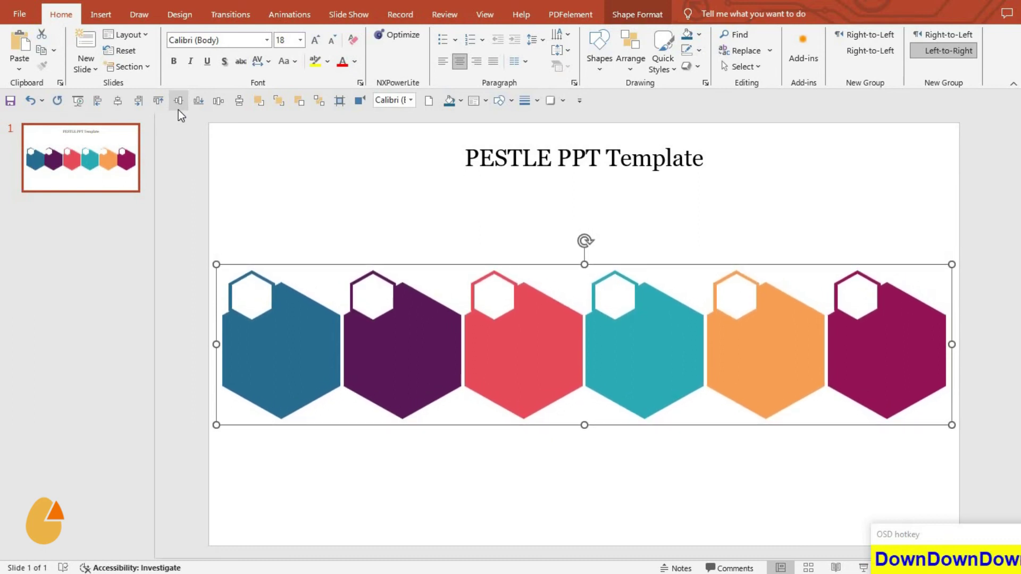
left_click(444, 485)
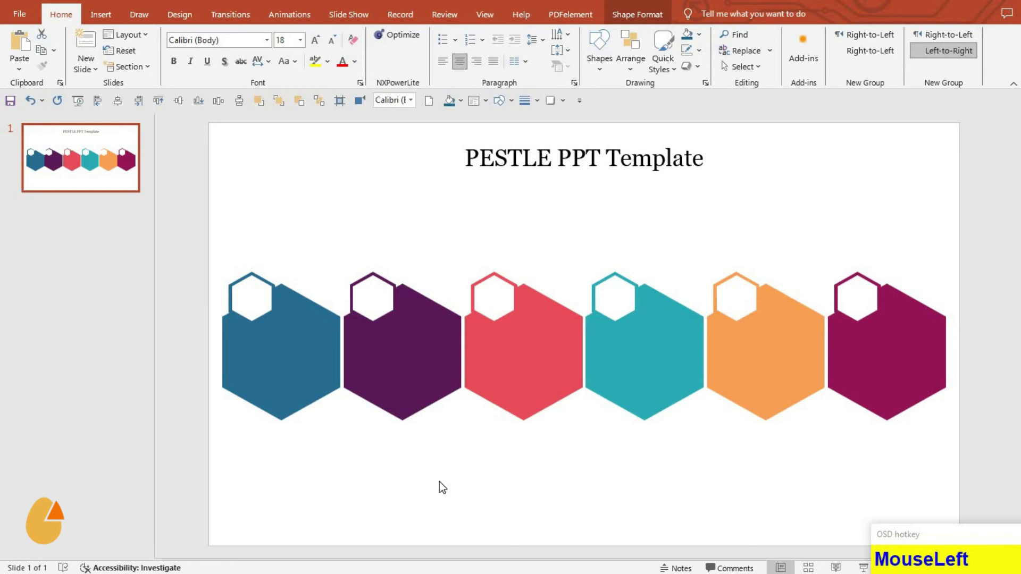
left_click_drag(444, 484, 1006, 536)
key("ctrl+g")
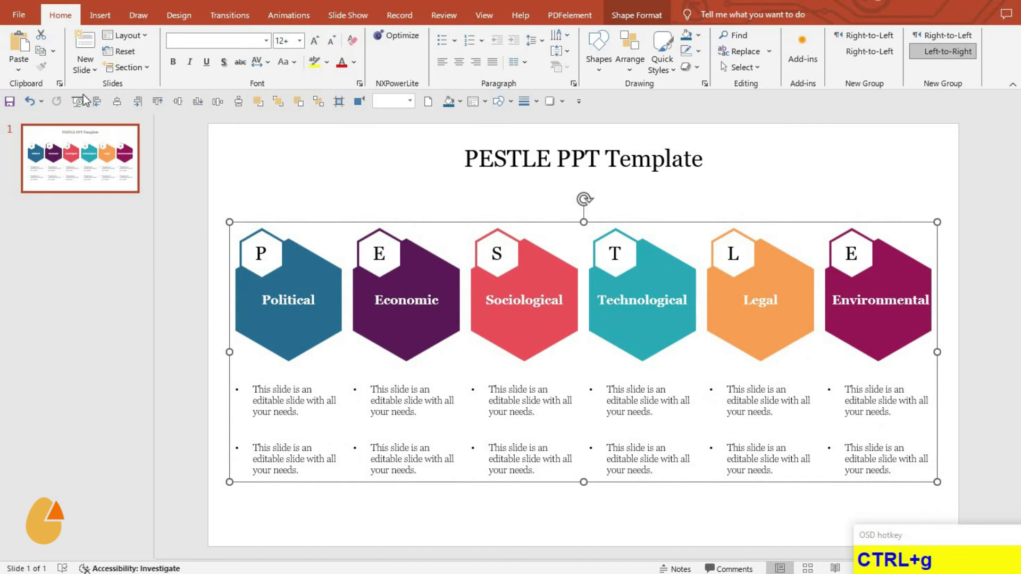
Move the grouped PESTLE layout four nudges lower beneath the title and deselect to review the slide
left_click(119, 106)
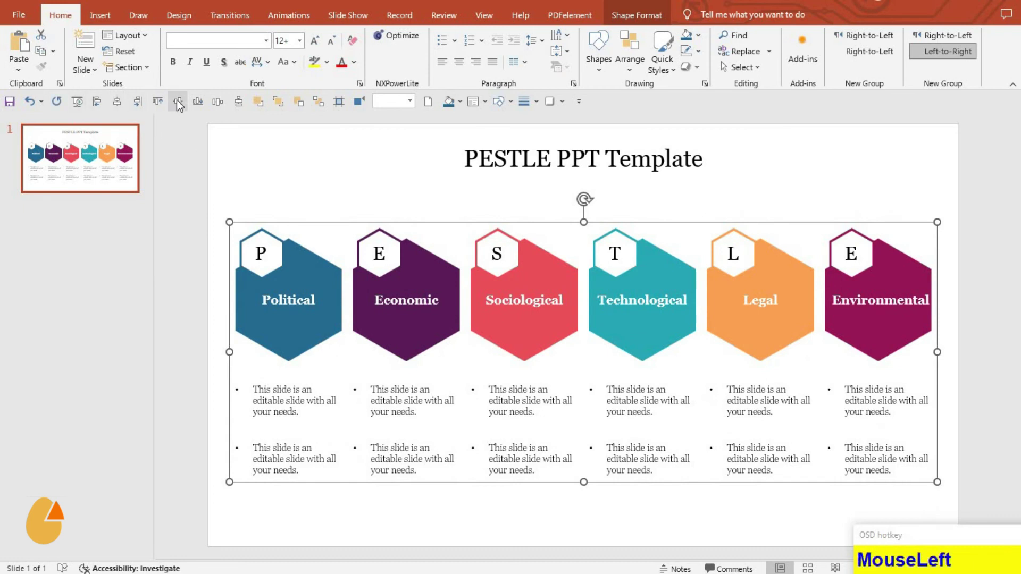
key("Down")
key("Down")
key("Down")
key("Down")
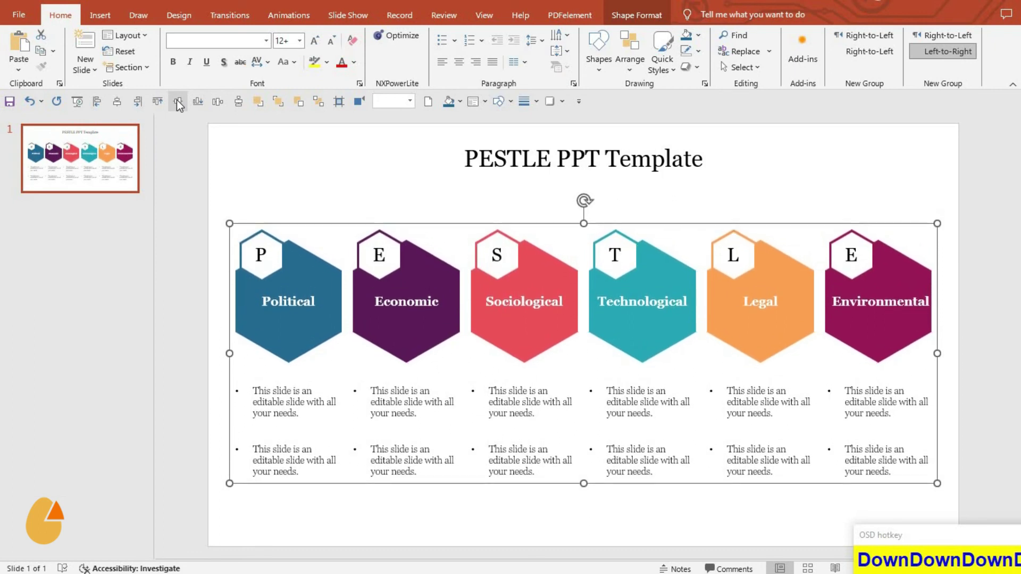
left_click(472, 511)
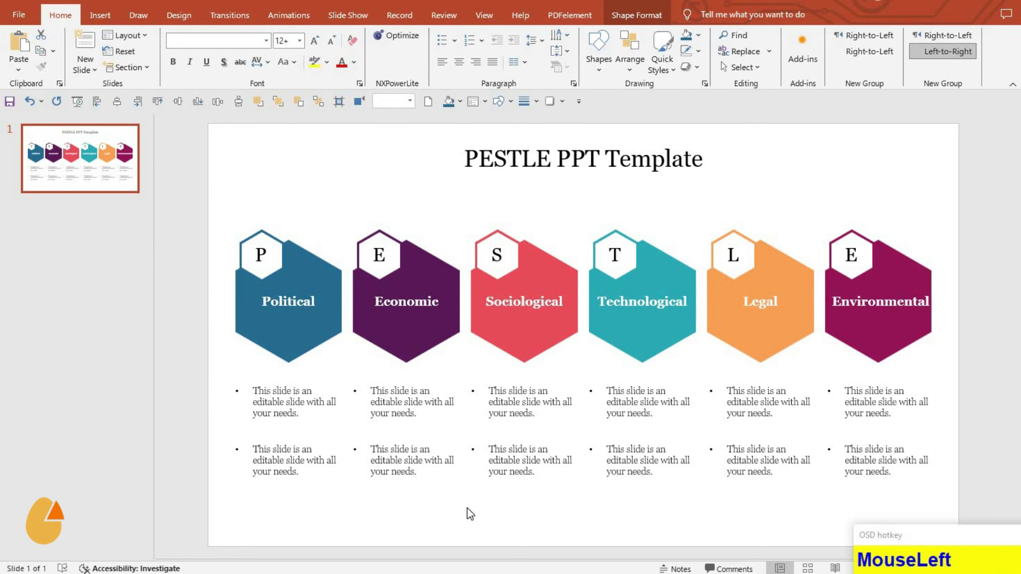